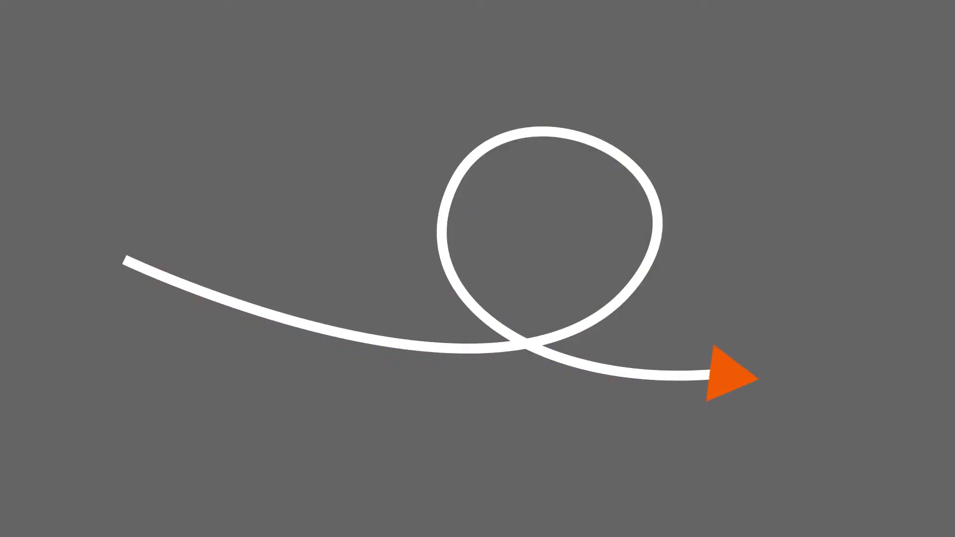
Create a new composition and bring up the background colour picker
{"action": "left_click_drag", "start_coordinate": [465, 218], "coordinate": [347, 400]}
Begin entering the grey background value, red now reading 2 (hex 020000)
{"action": "key", "text": "KP_2"}
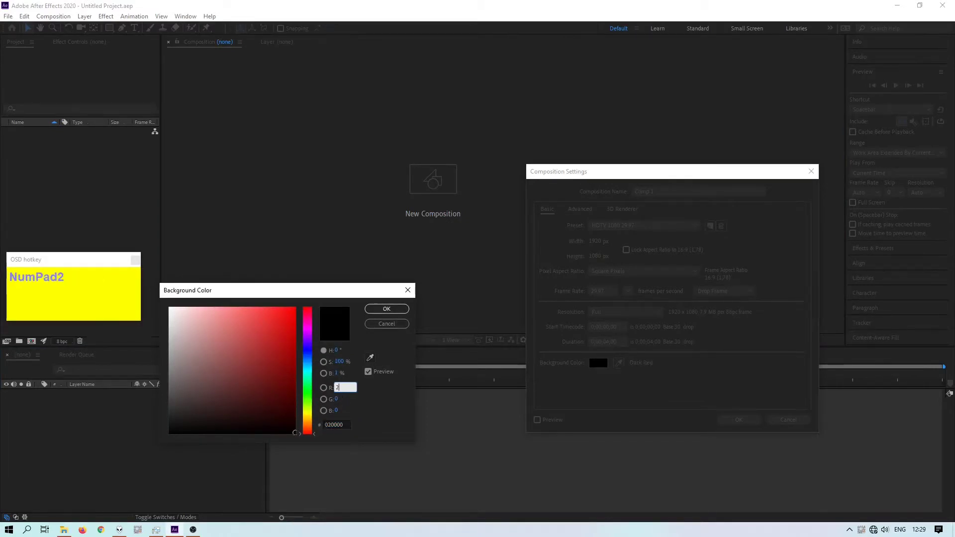
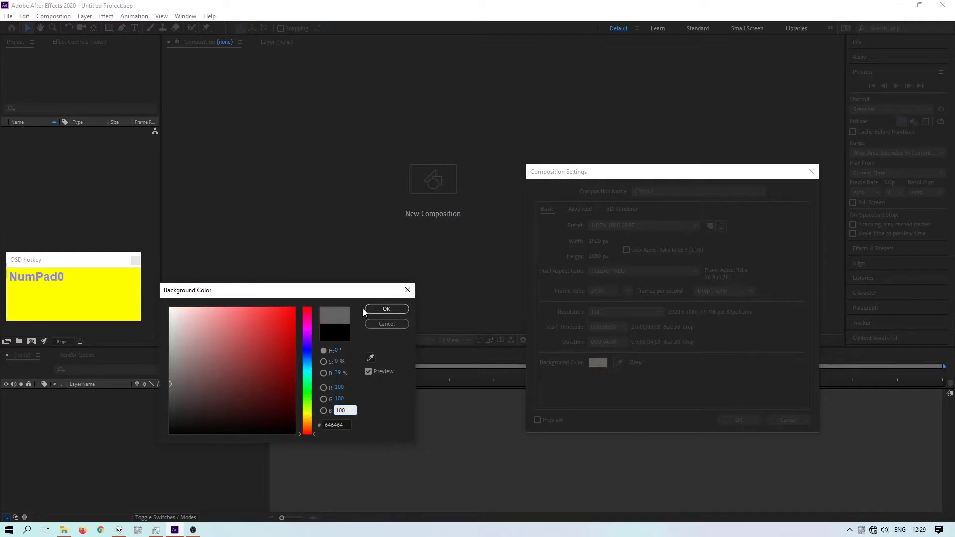
Draw the curved pen path across the composition and shape the loop's curve
{"action": "left_click_drag", "start_coordinate": [381, 311], "coordinate": [579, 199]}
{"action": "scroll", "scroll_direction": "up", "scroll_amount": 3}
{"action": "scroll", "scroll_direction": "down", "scroll_amount": 3}
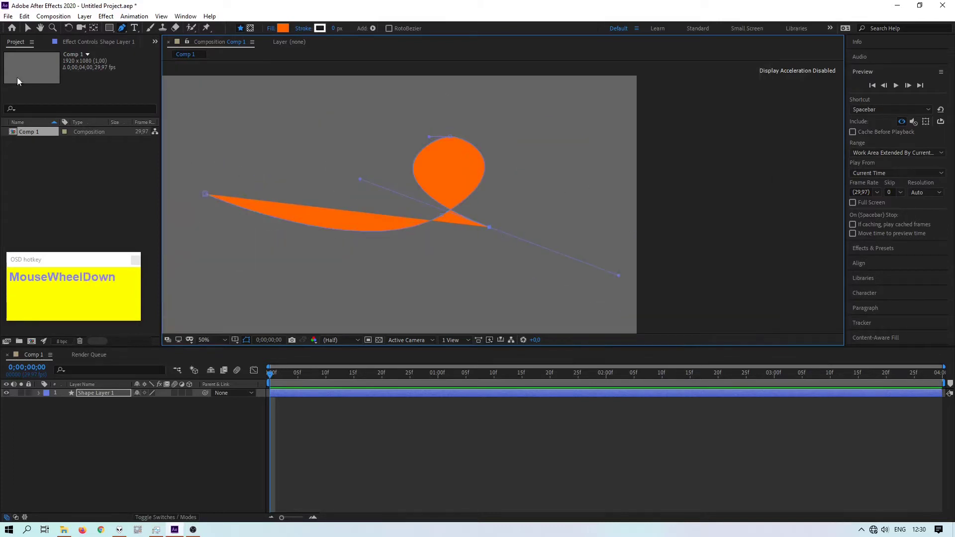
{"action": "left_click_drag", "start_coordinate": [454, 137], "coordinate": [424, 138]}
{"action": "scroll", "scroll_direction": "up", "scroll_amount": 3}
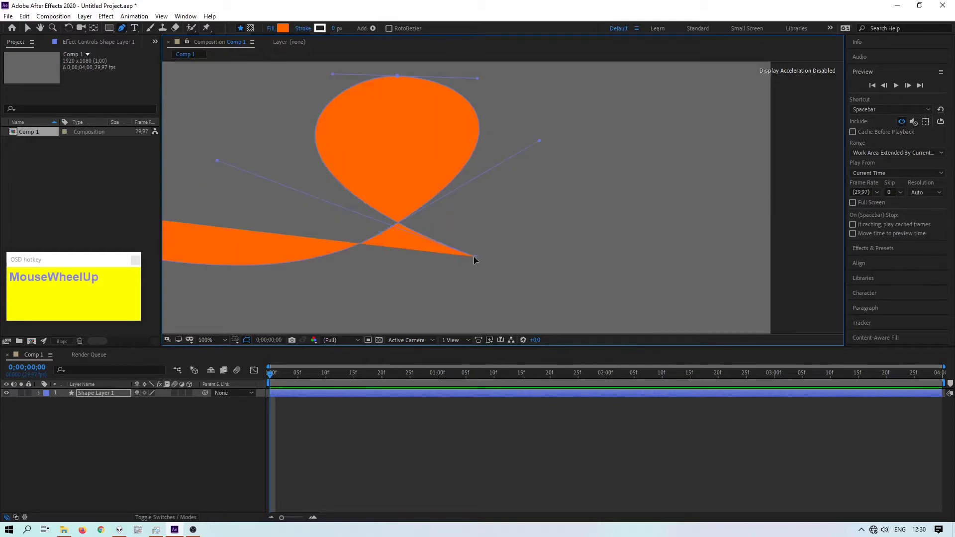
Reshape the top of the loop and refine its Bezier curvature
{"action": "left_click_drag", "start_coordinate": [479, 259], "coordinate": [386, 179]}
{"action": "scroll", "scroll_direction": "up", "scroll_amount": 3}
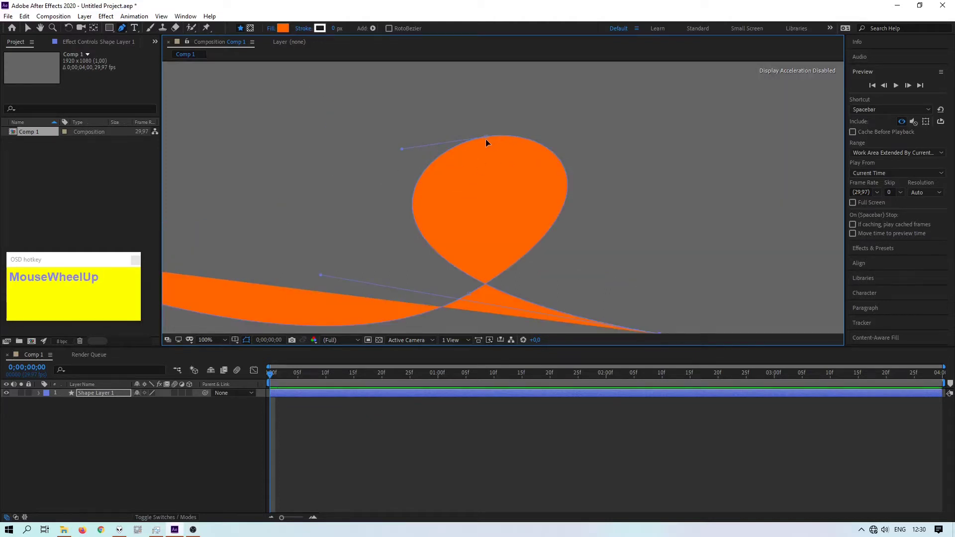
{"action": "left_click_drag", "start_coordinate": [489, 138], "coordinate": [433, 128]}
{"action": "scroll", "scroll_direction": "down", "scroll_amount": 3}
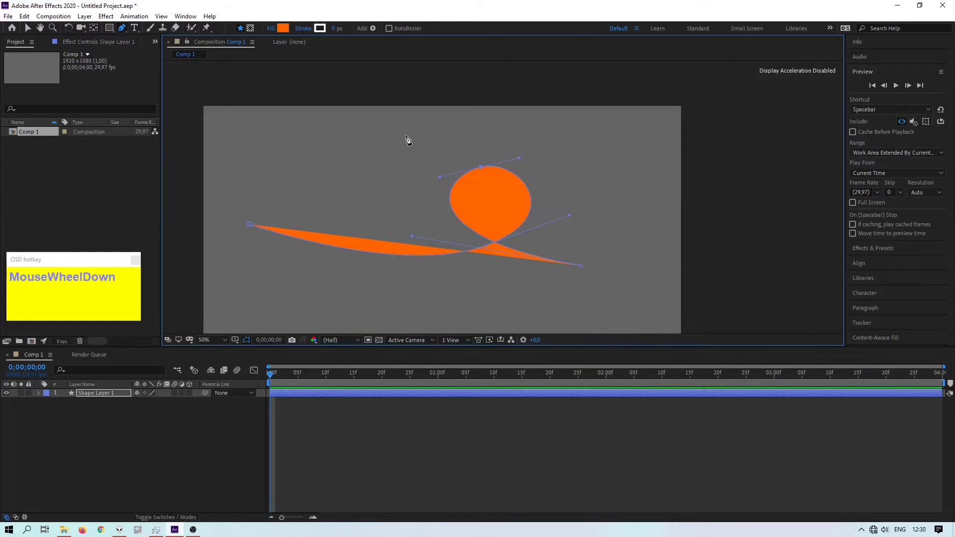
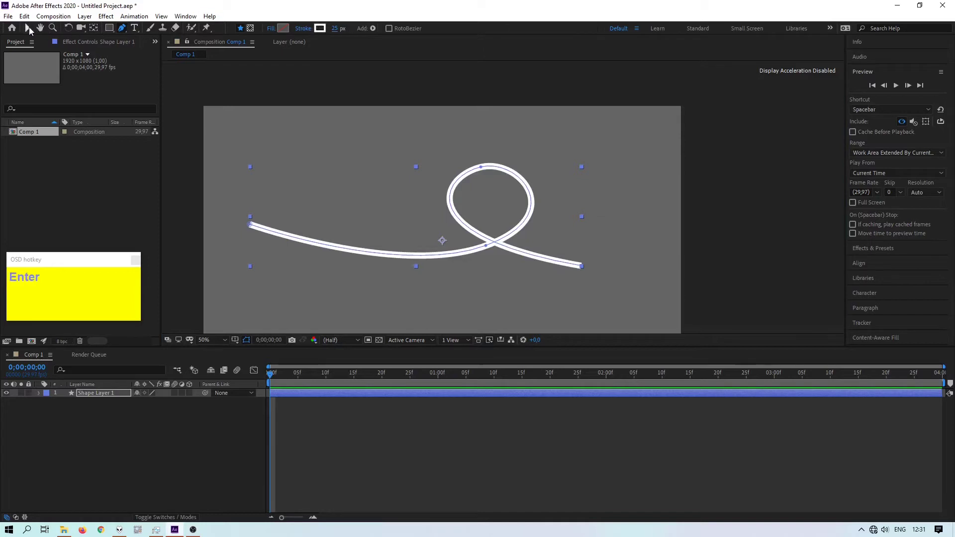
Finish the path and rename the shape layer 'arrow'
{"action": "left_click", "coordinate": [32, 31]}
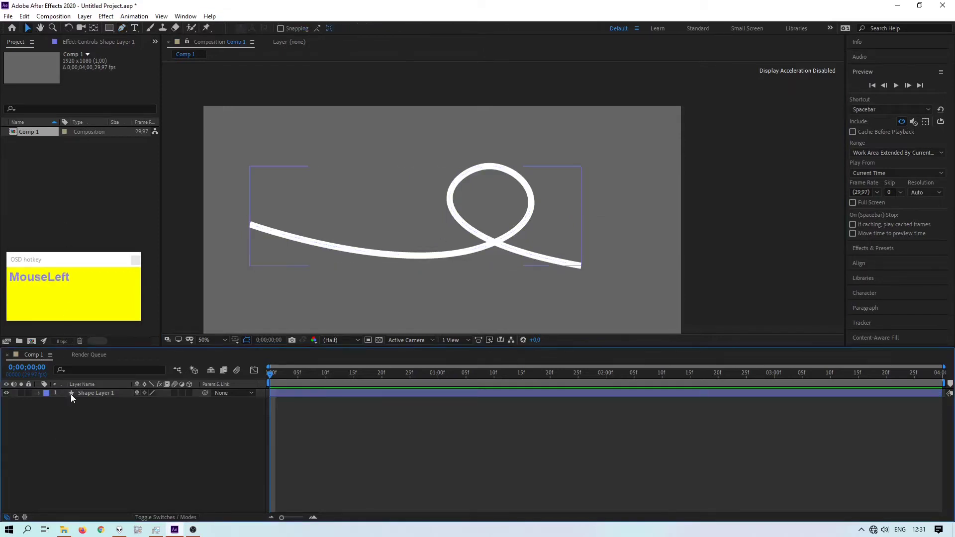
{"action": "right_click", "coordinate": [86, 398]}
{"action": "left_click", "coordinate": [101, 395]}
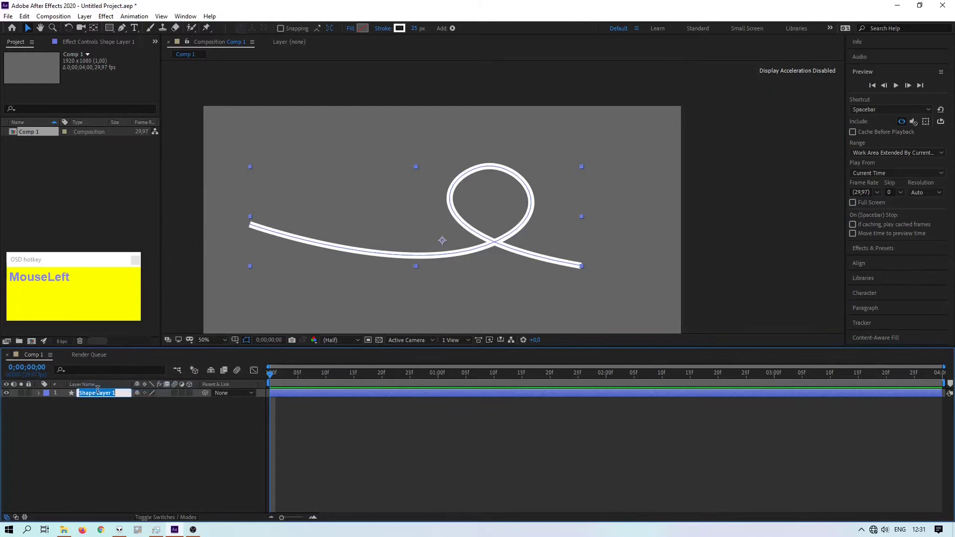
{"action": "type", "text": "MouseLeftarrow"}
{"action": "key", "text": "Return"}
From the first frame, move the 100% Progress keyframe to 0;00;02;15 with Loop off
{"action": "left_click_drag", "start_coordinate": [127, 417], "coordinate": [540, 425]}
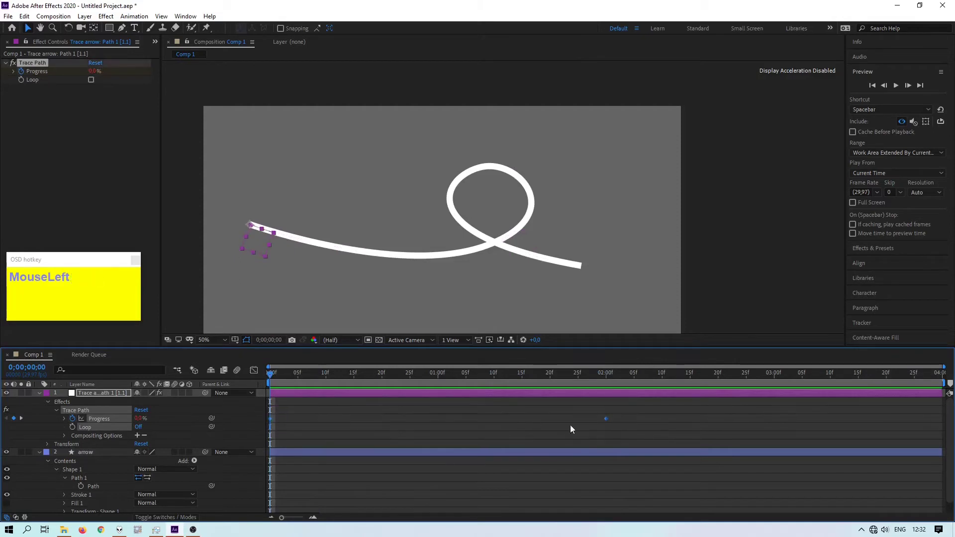
{"action": "right_click", "coordinate": [613, 419]}
{"action": "left_click_drag", "start_coordinate": [635, 411], "coordinate": [656, 415]}
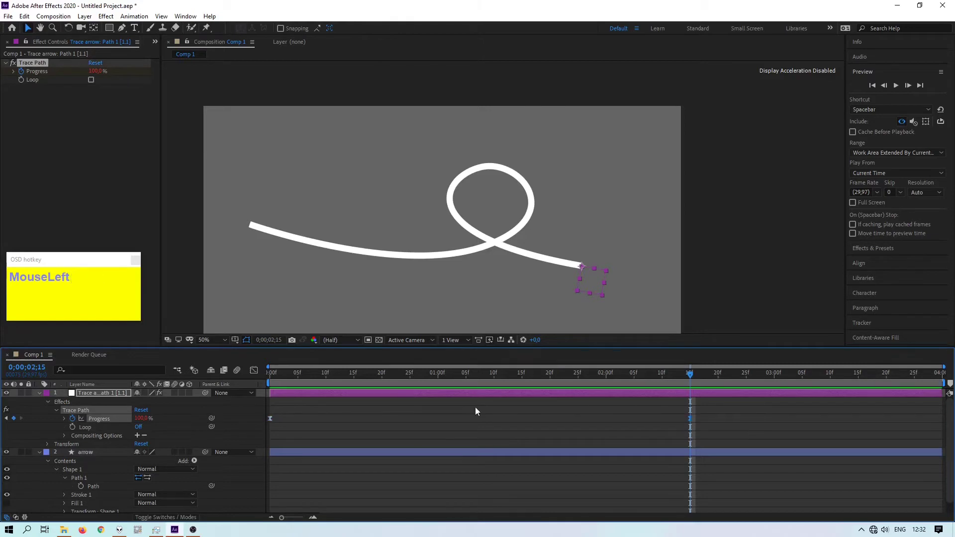
{"action": "scroll", "scroll_direction": "down", "scroll_amount": 3}
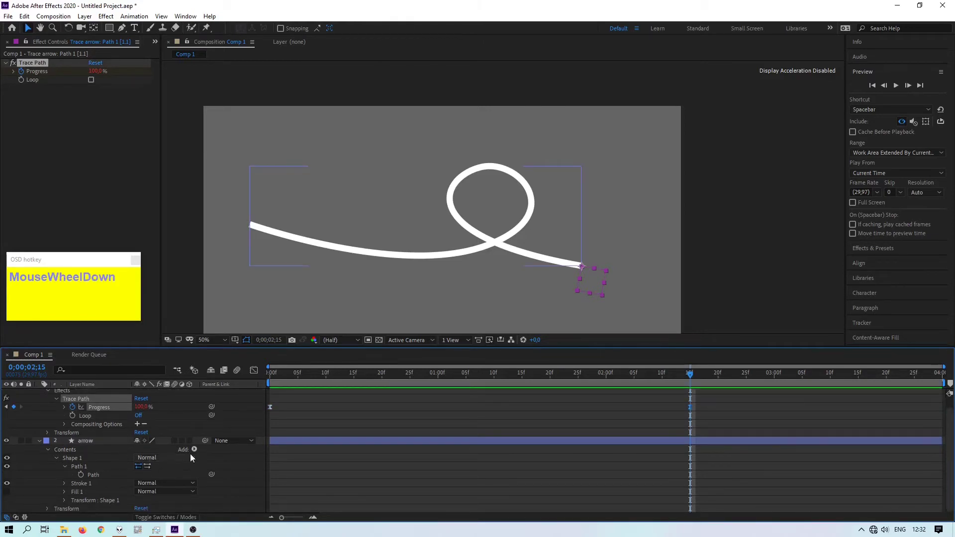
Add Trim Paths to the arrow layer and reveal its settings
{"action": "left_click", "coordinate": [90, 445]}
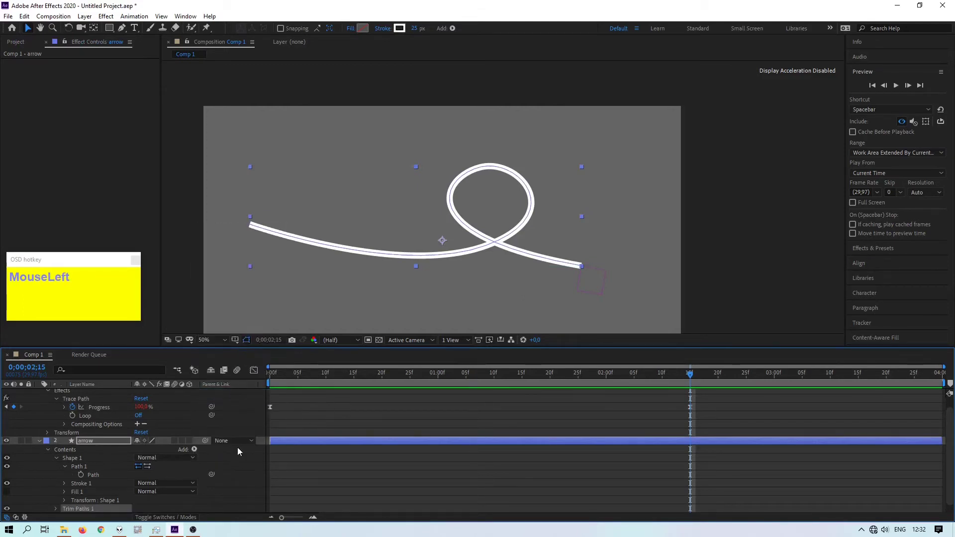
{"action": "scroll", "scroll_direction": "down", "scroll_amount": 3}
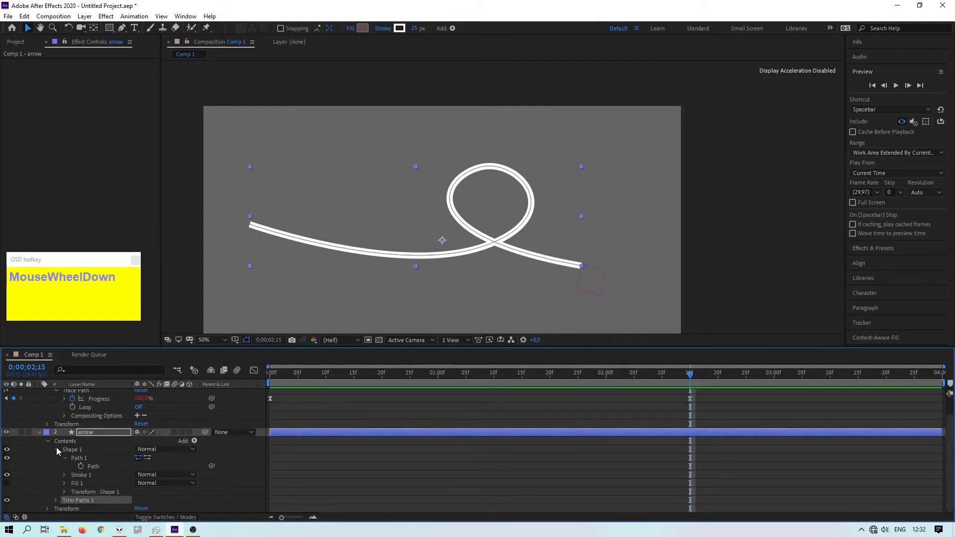
{"action": "left_click", "coordinate": [60, 452]}
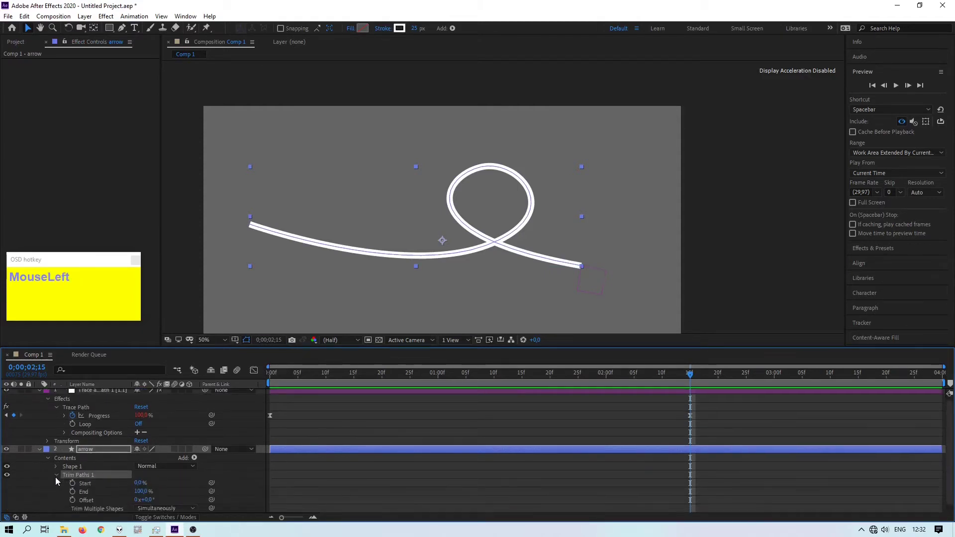
{"action": "scroll", "scroll_direction": "down", "scroll_amount": 3}
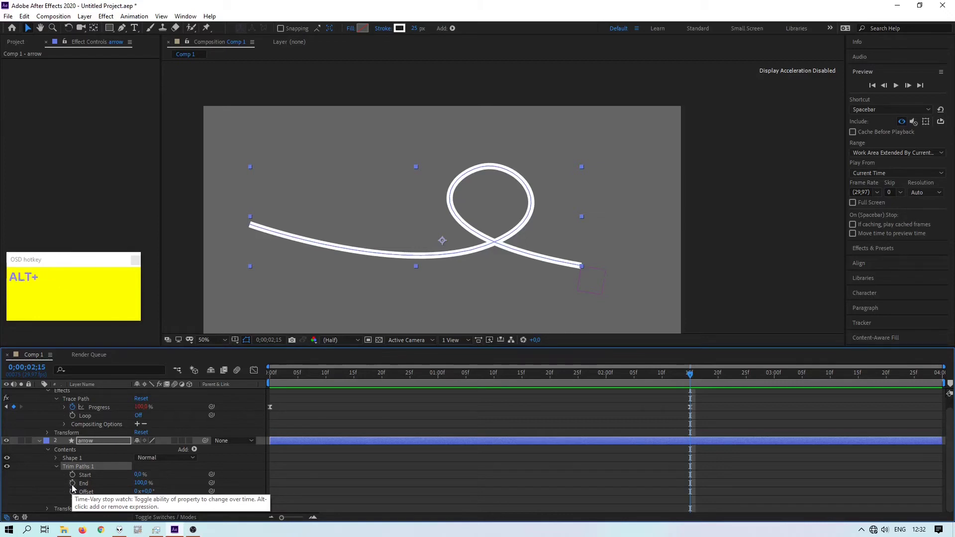
Expression-link Trim Paths End to the Trace Path Progress value
{"action": "left_click", "coordinate": [75, 489]}
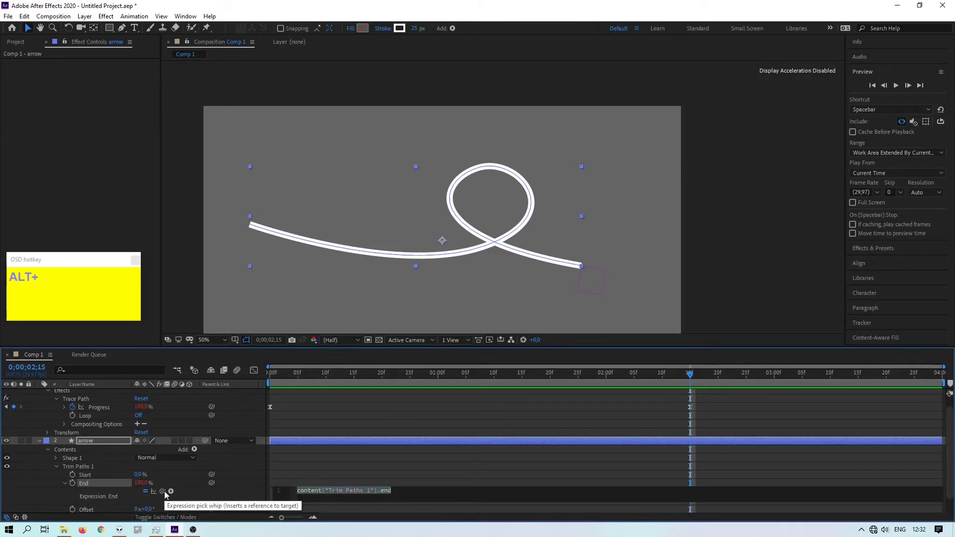
{"action": "left_click_drag", "start_coordinate": [168, 495], "coordinate": [241, 440]}
{"action": "scroll", "scroll_direction": "up", "scroll_amount": 3}
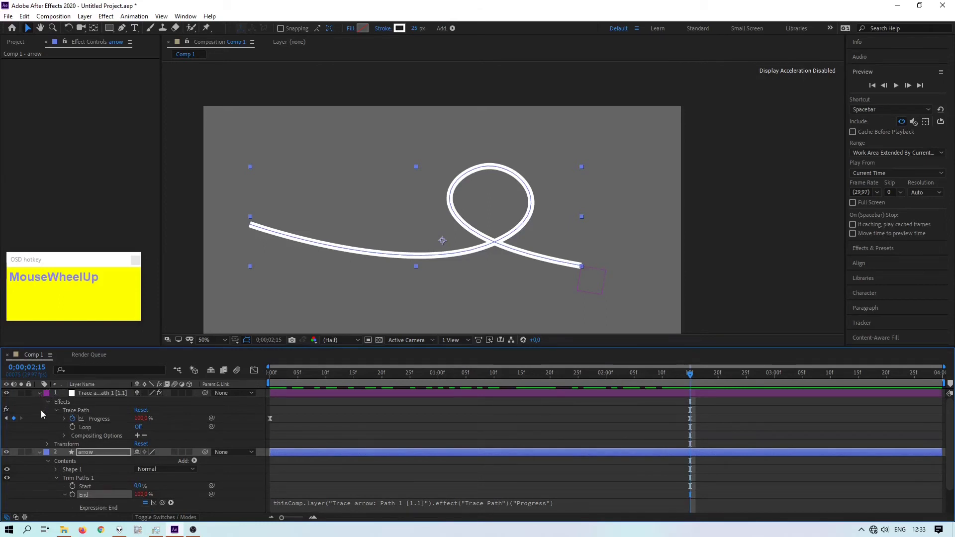
Scrub to see the line partly drawn, then add a new layer via the viewer menu
{"action": "left_click_drag", "start_coordinate": [41, 455], "coordinate": [355, 390]}
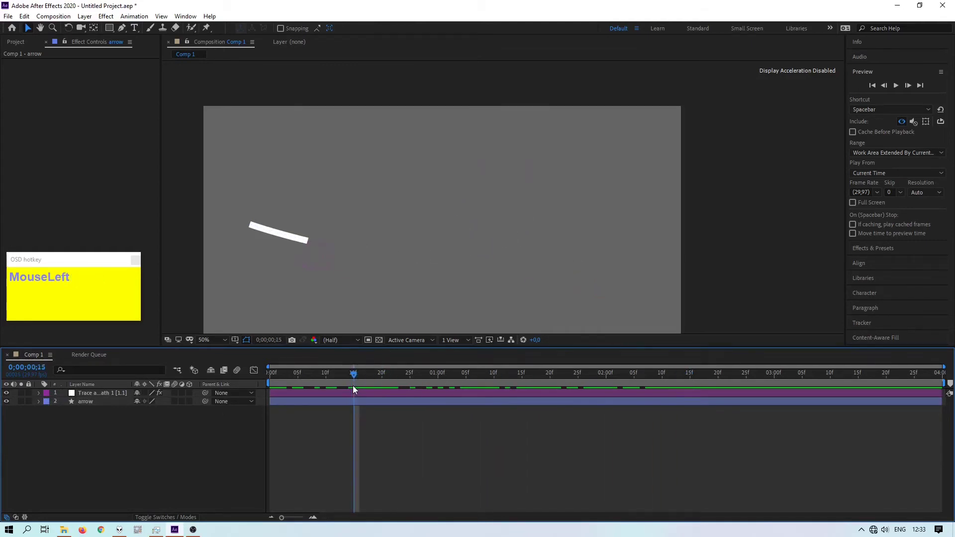
{"action": "right_click", "coordinate": [126, 449]}
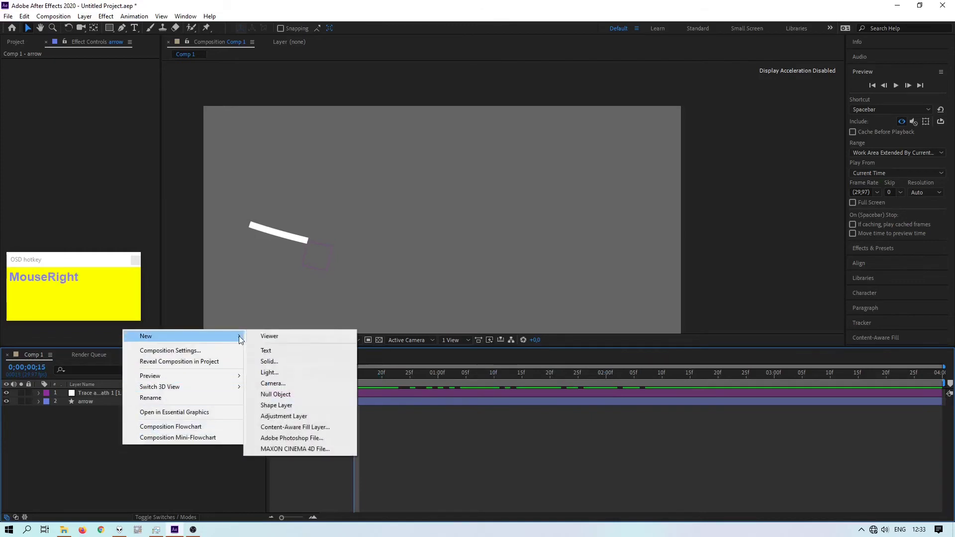
{"action": "left_click", "coordinate": [296, 367]}
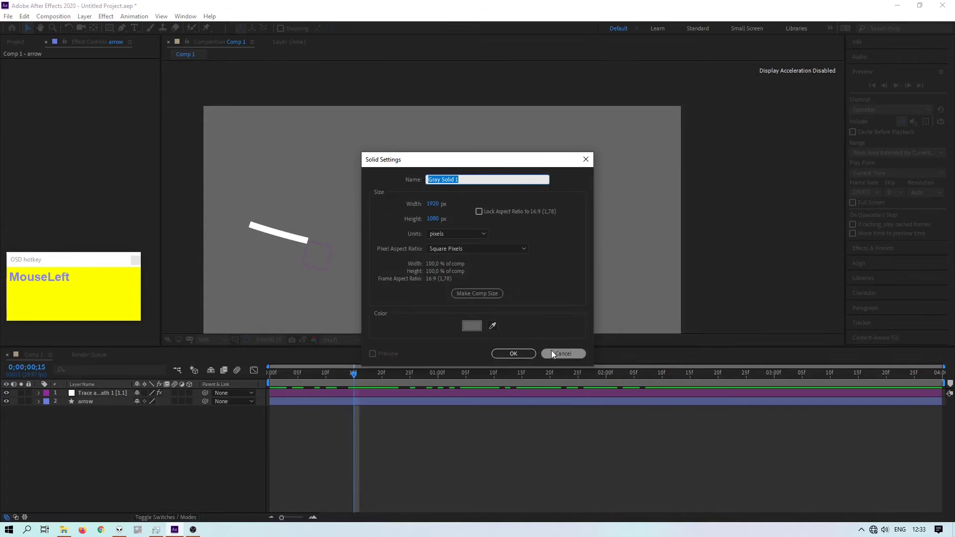
{"action": "right_click", "coordinate": [163, 481]}
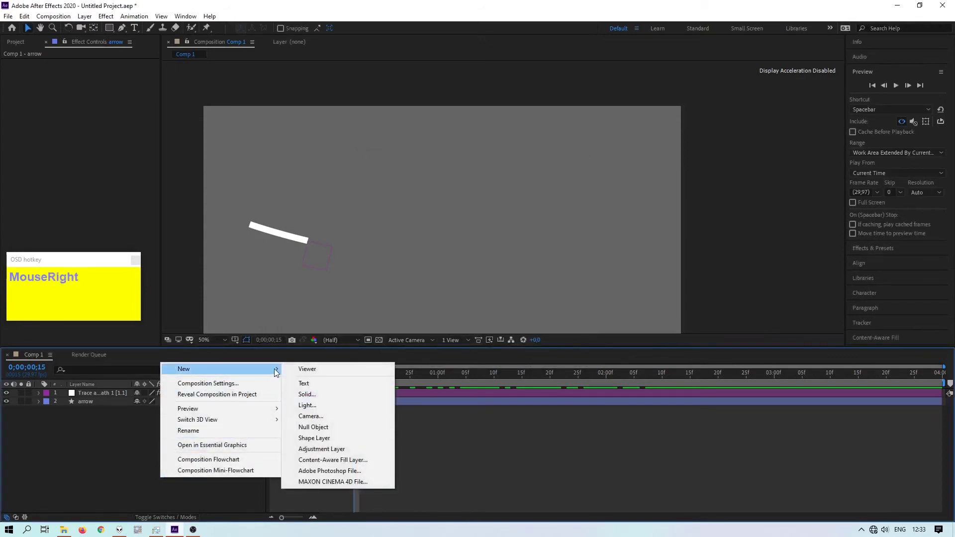
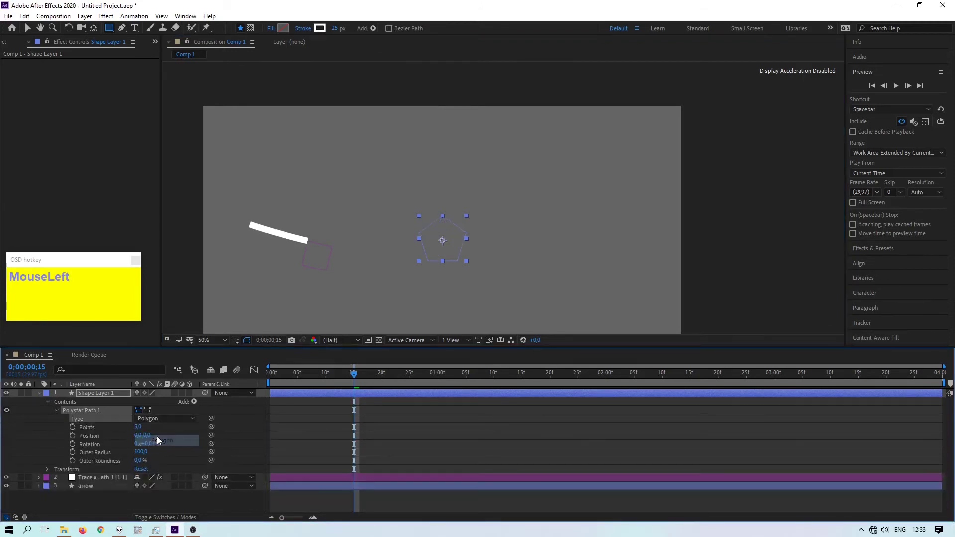
Make the polystar a 3-point polygon with an orange fill and reveal its Scale
{"action": "key", "text": "3"}
{"action": "key", "text": "Return"}
{"action": "left_click", "coordinate": [377, 30]}
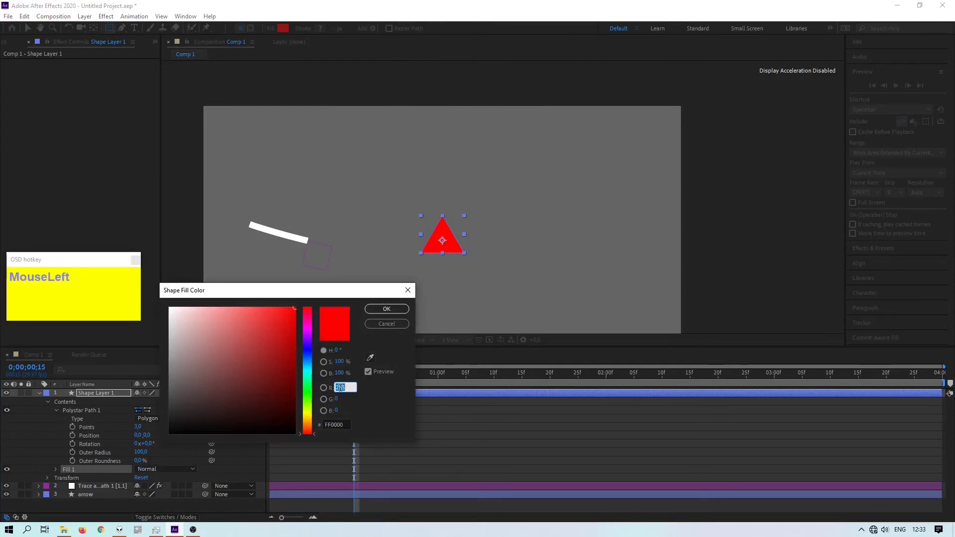
{"action": "key", "text": "KP_1"}
{"action": "key", "text": "KP_0"}
{"action": "left_click", "coordinate": [387, 313]}
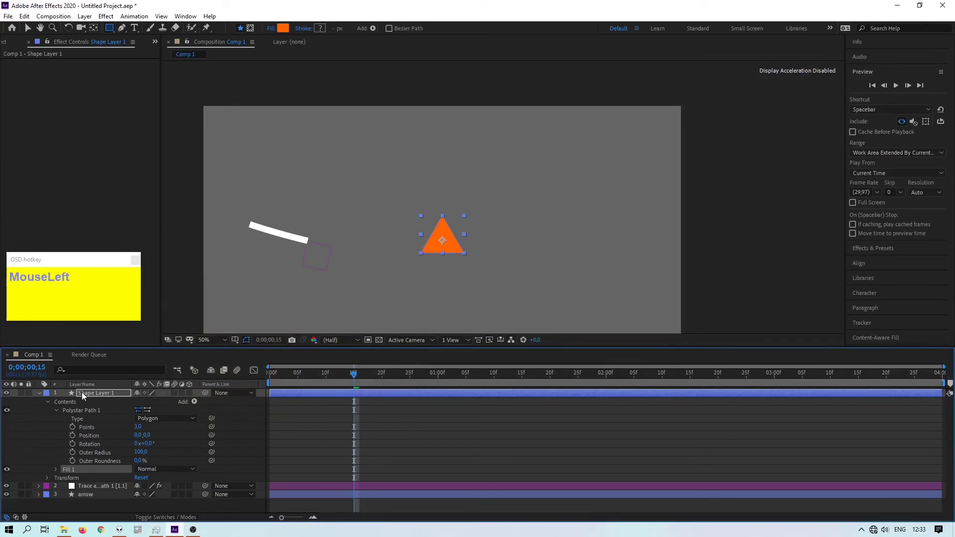
{"action": "key", "text": "s"}
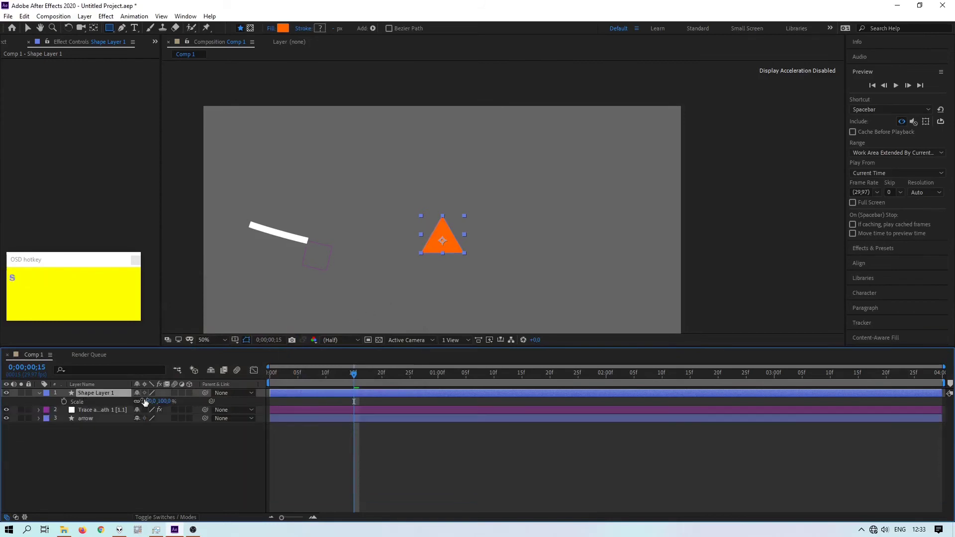
Move the orange triangle onto the tip of the partly drawn line
{"action": "left_click_drag", "start_coordinate": [153, 402], "coordinate": [288, 273]}
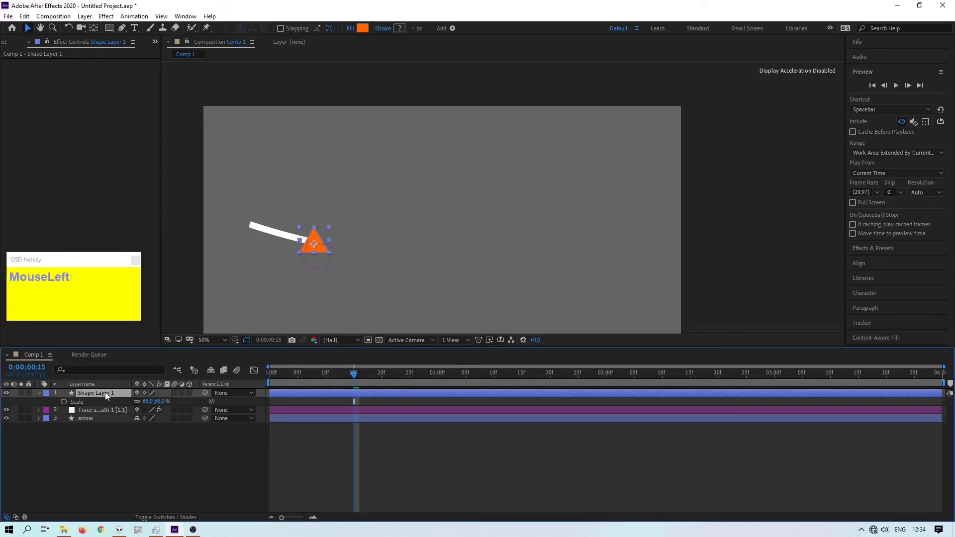
Reveal the triangle's Opacity and keyframe it from 0% at the start
{"action": "key", "text": "r"}
{"action": "left_click_drag", "start_coordinate": [152, 404], "coordinate": [875, 95]}
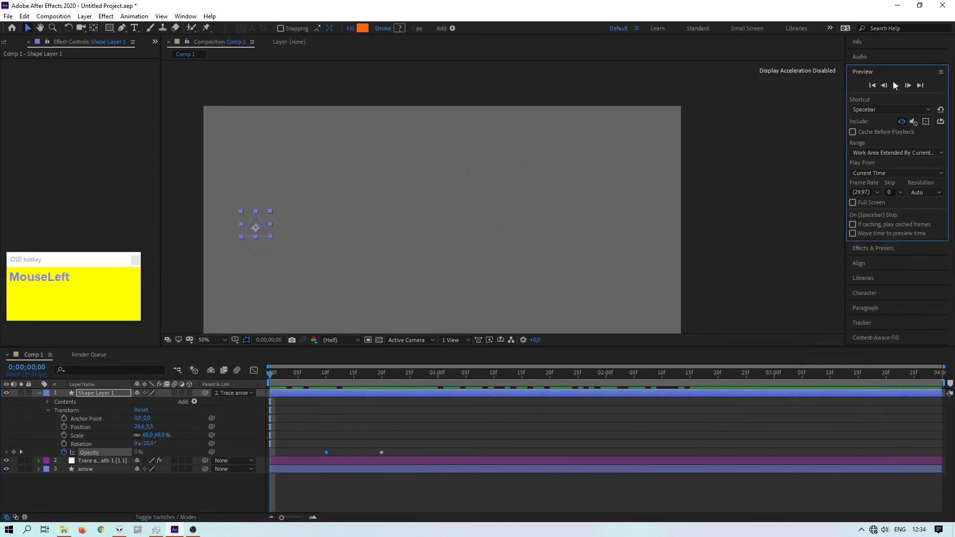